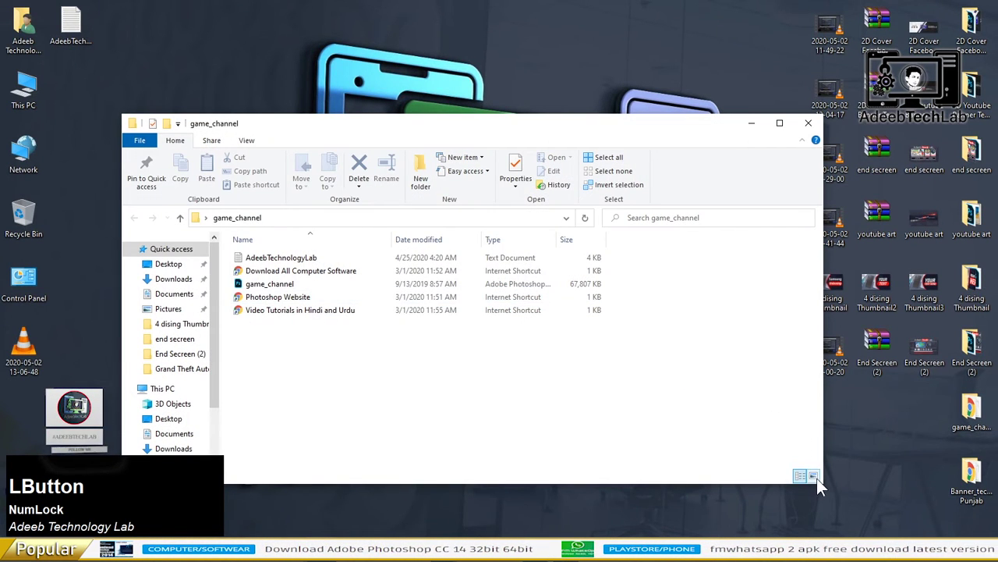
Step: Open game_channel.psd with Adobe Photoshop from its right-click menu
right_click(426, 272)
left_click(446, 255)
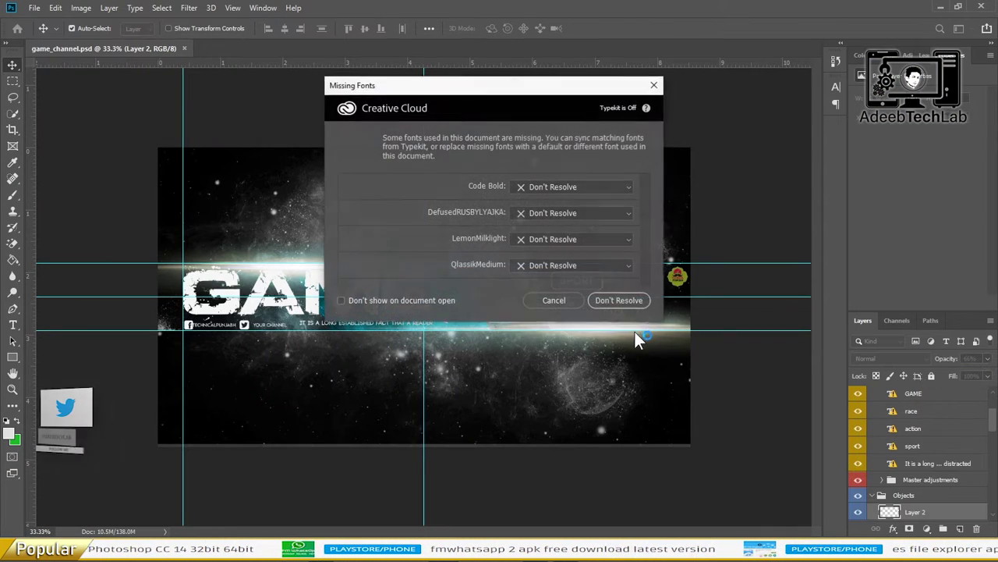
Step: Choose Don't Resolve for the missing fonts so the GAME title uses a substitute font
left_click(624, 311)
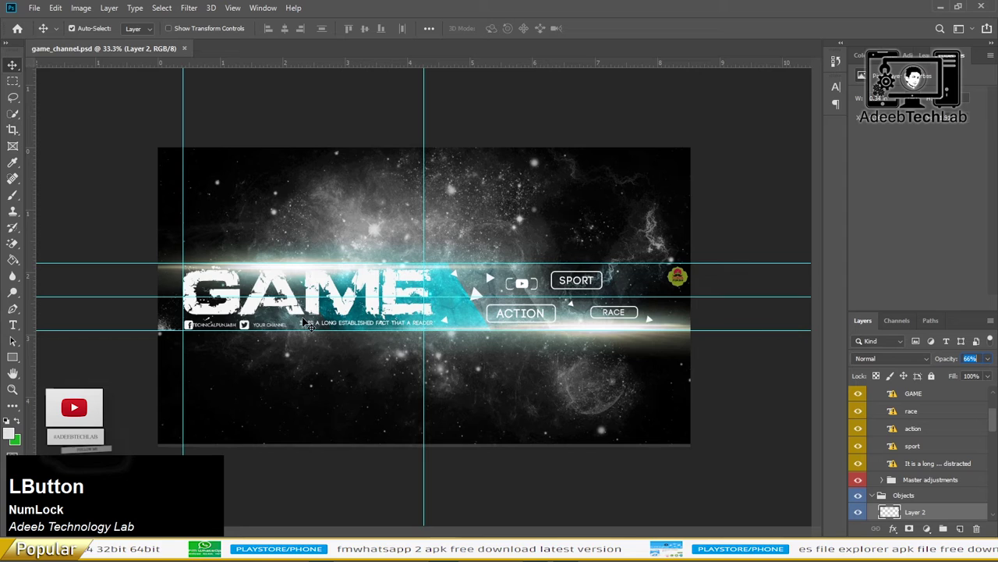
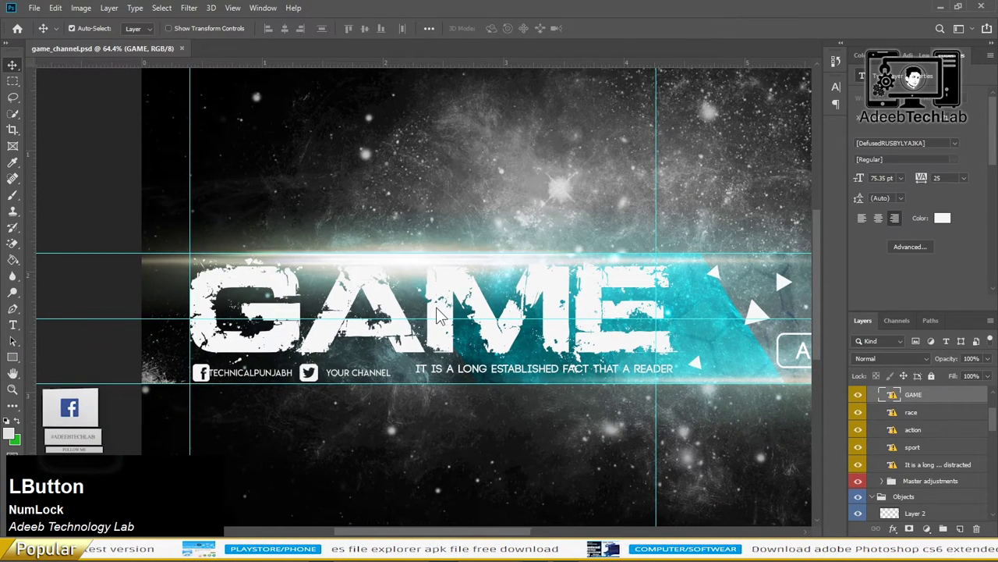
scroll("down", 3)
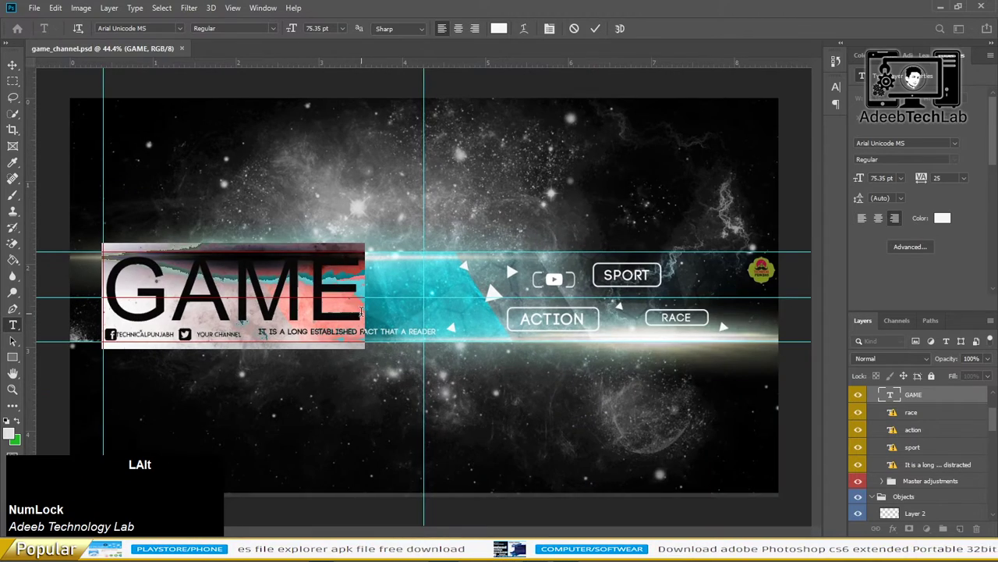
scroll("up", 3)
Step: Preview the Abstract Fonts popular list with 'adeeb' as the custom sample text
left_click(21, 73)
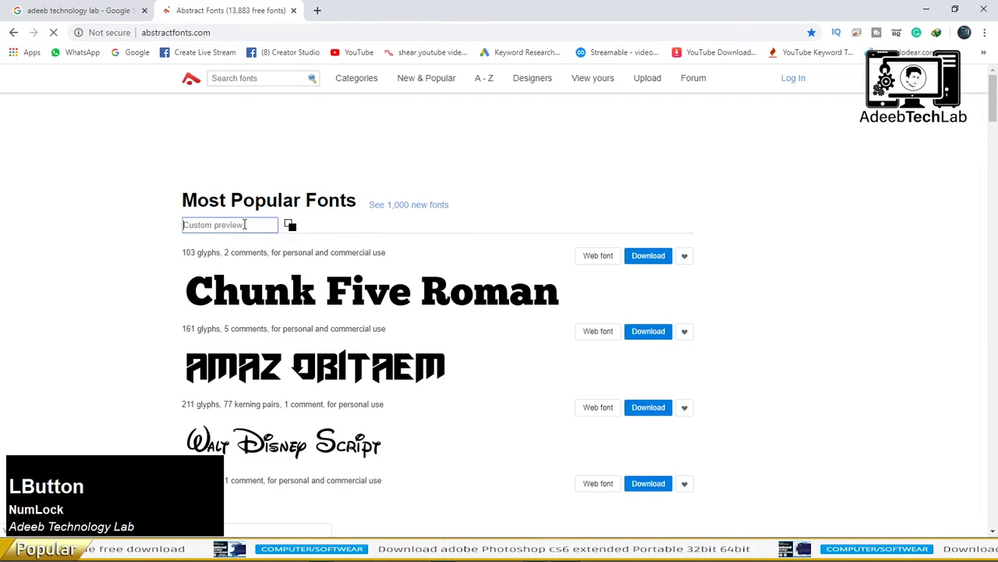
type("adeeb")
key("space")
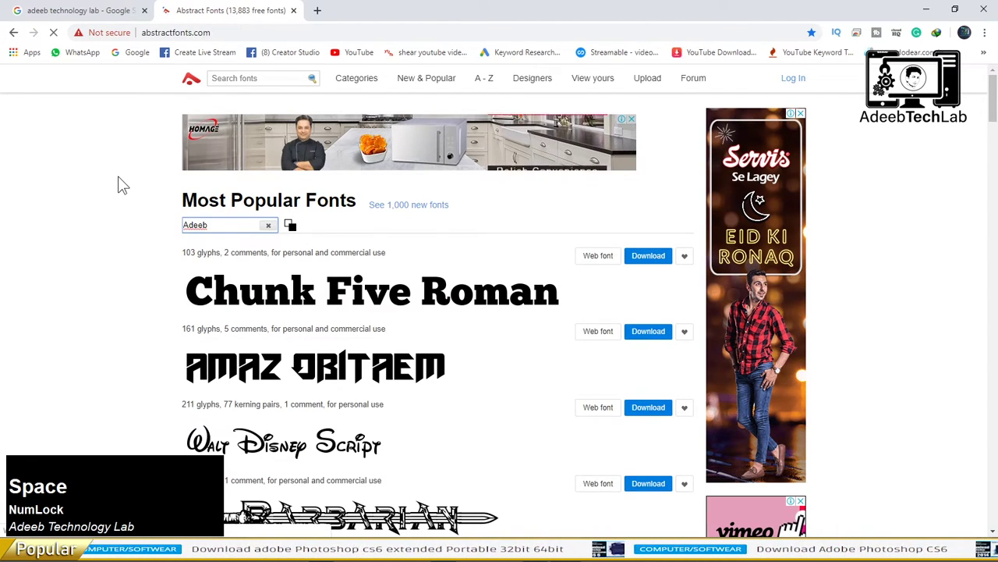
key("Return")
Step: Retype the GAME title as 'adeebtechlab' and give it a heavier font weight
left_click(127, 182)
scroll("down", 3)
left_click(947, 8)
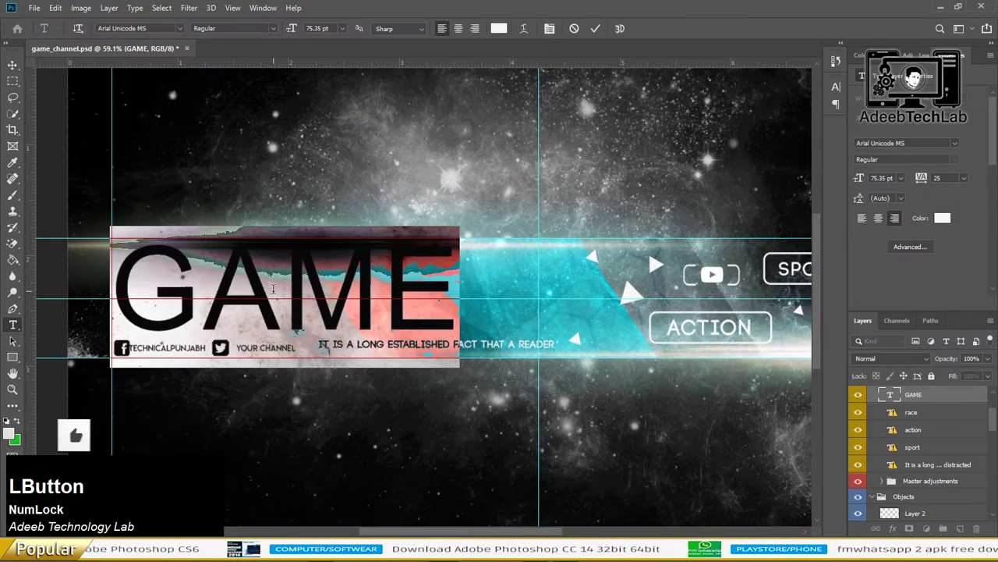
type("adeeb")
key("space")
key("BackSpace")
type("techlab")
left_click(963, 153)
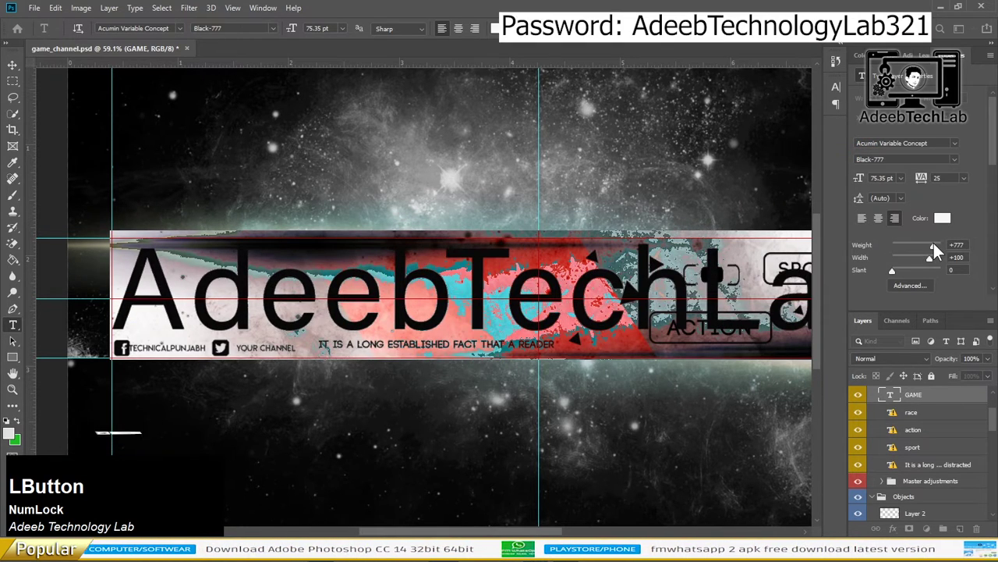
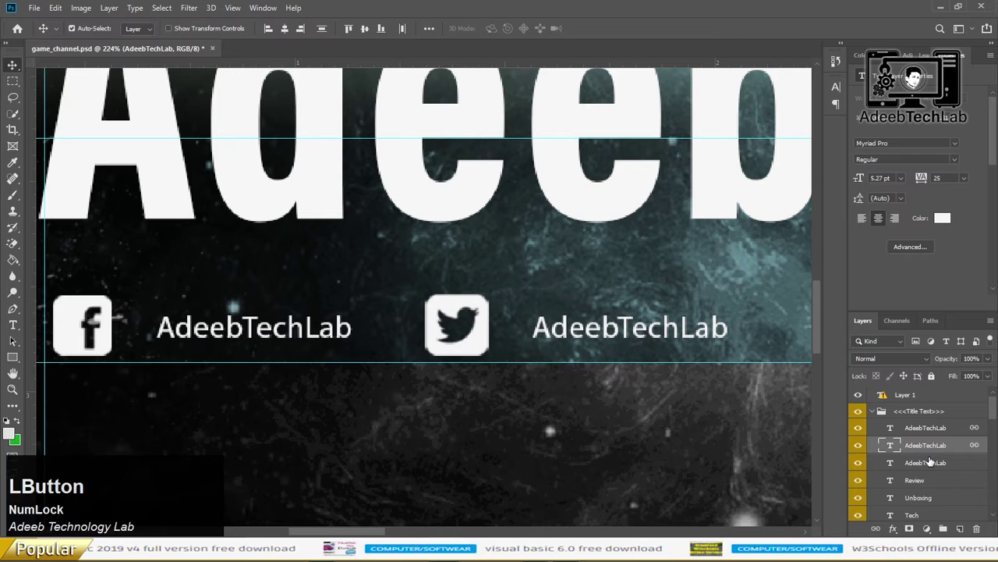
Step: Retype the Facebook handle under the title to read /AdeebTechLab
left_click(302, 339)
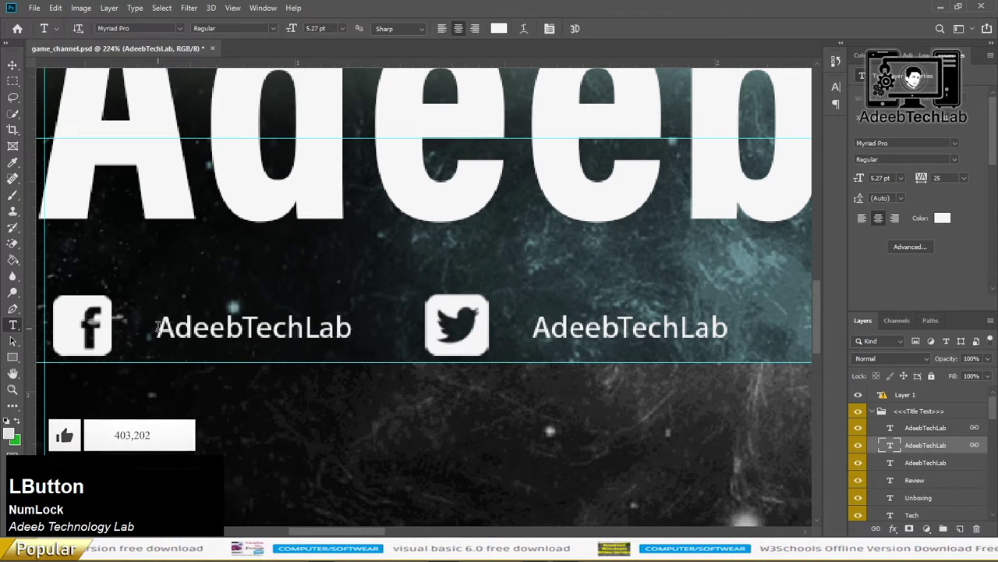
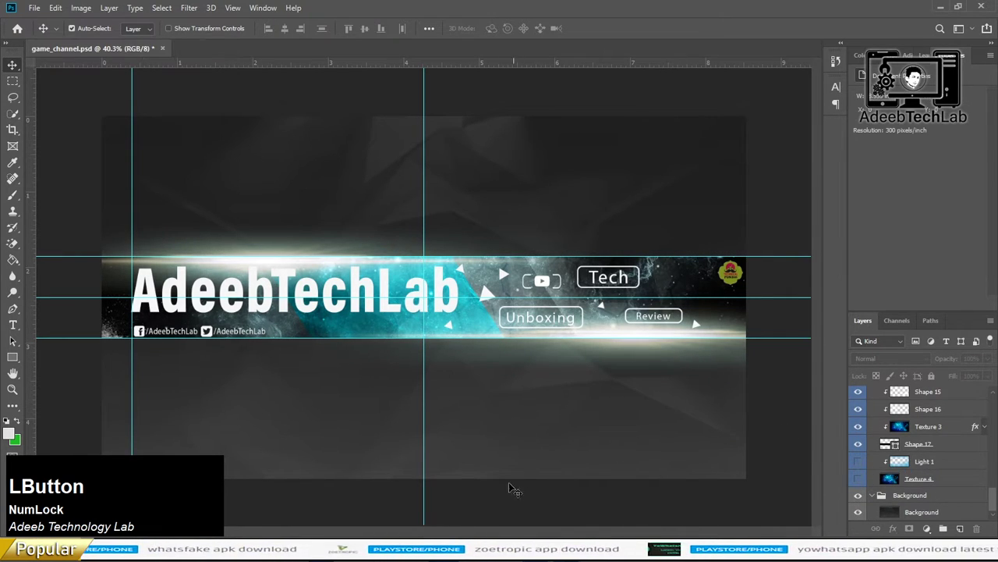
Step: Save the banner as a JPEG at quality 12, then start saving again
key("s")
key("s")
left_click(524, 225)
key("s")
left_click(223, 261)
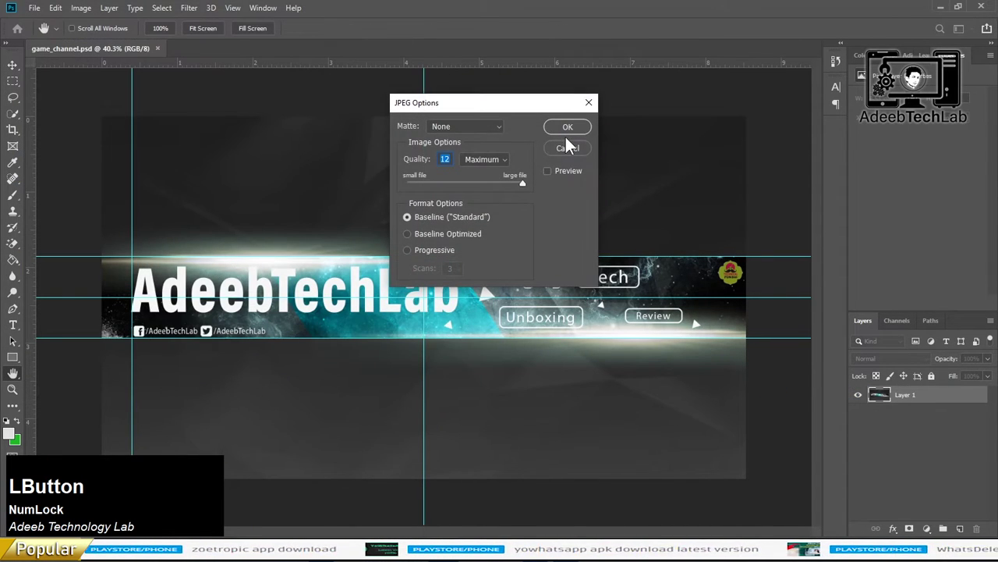
key("ctrl+s")
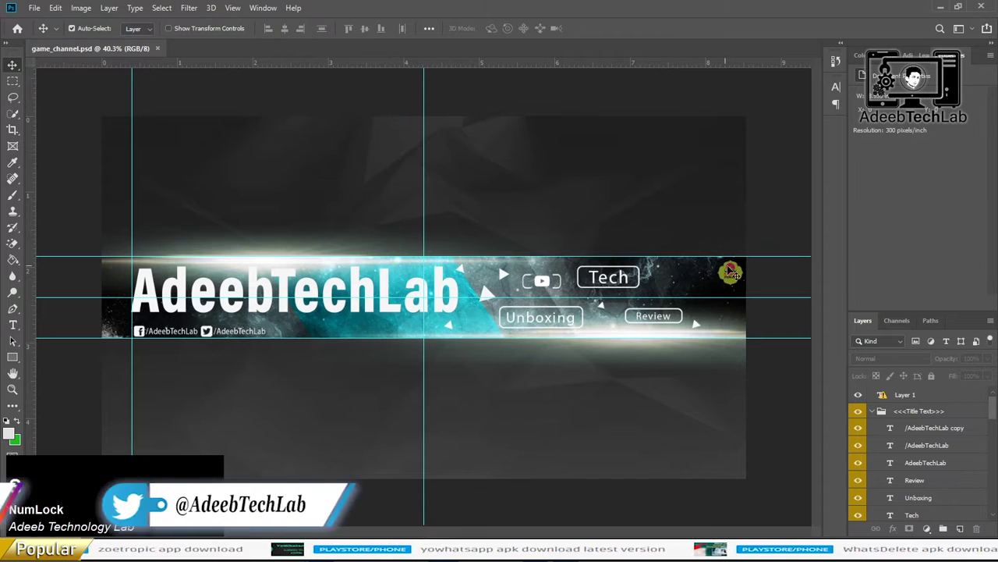